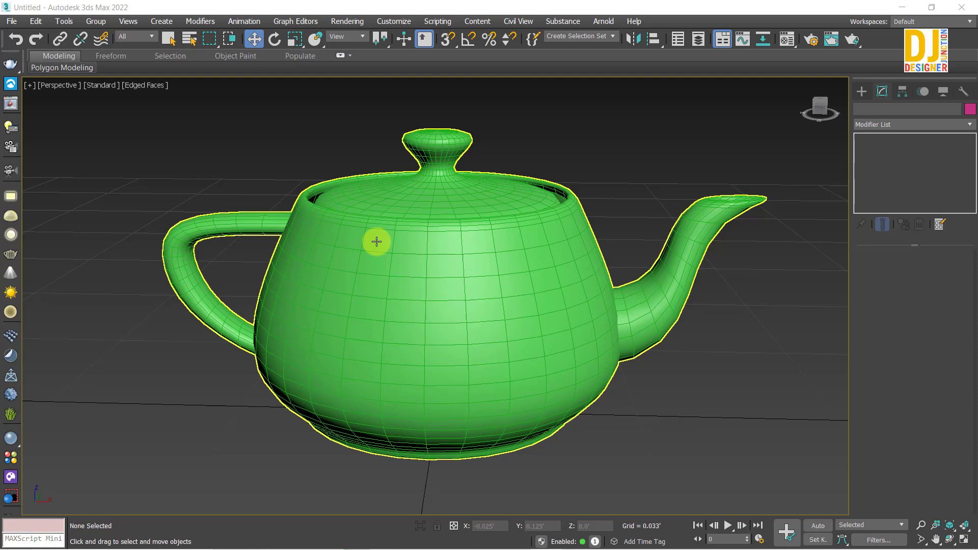
With the Move tool active, frame and orbit the Perspective view around the green teapot.
key("w")
key("w")
key("w")
key("w")
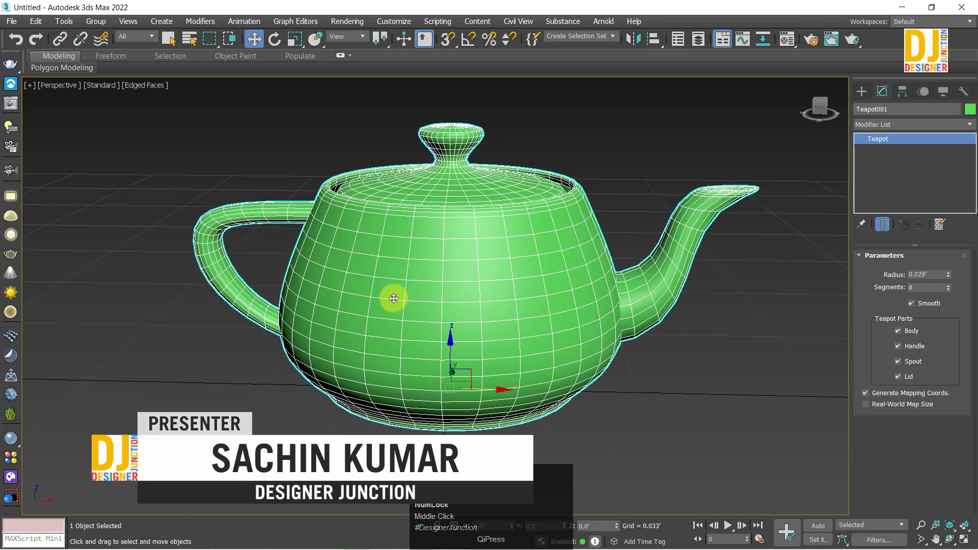
key("z")
middle_click(422, 371)
key("z")
middle_click(430, 322)
scroll("up", 3)
middle_click(435, 280)
middle_click(429, 274)
left_click_drag(428, 288, 862, 128)
Add a MultiRes modifier to the teapot from the Modifier List.
left_click(861, 128)
key("m")
key("m")
key("m")
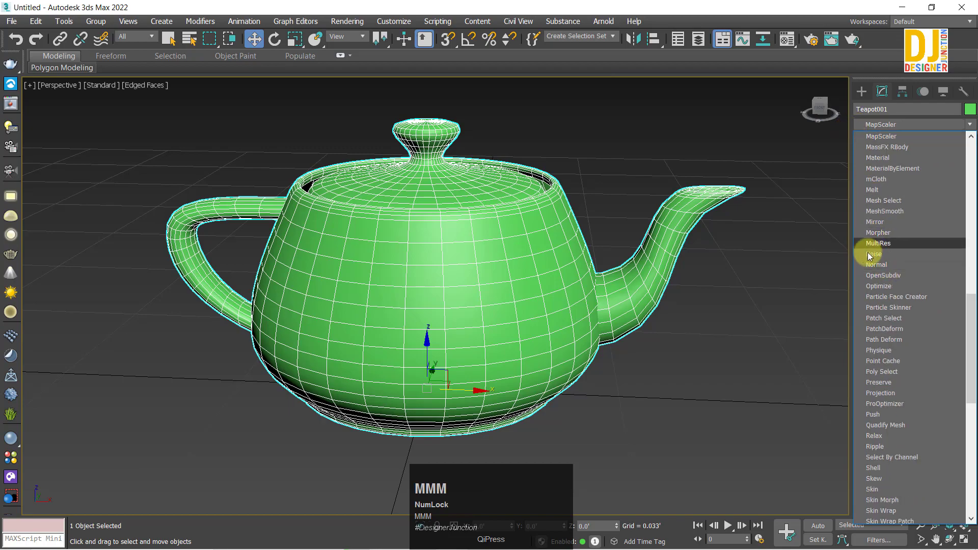
left_click(873, 248)
Inspect the teapot from several angles, then return to the Teapot base level in the modifier stack.
middle_click(508, 281)
key("z")
left_click_drag(487, 310, 459, 328)
key("z")
left_click_drag(442, 328, 473, 299)
scroll("up", 3)
key("z")
middle_click(455, 302)
key("z")
key("z")
key("z")
key("z")
middle_click(416, 319)
key("z")
left_click_drag(459, 299, 875, 154)
left_click(875, 154)
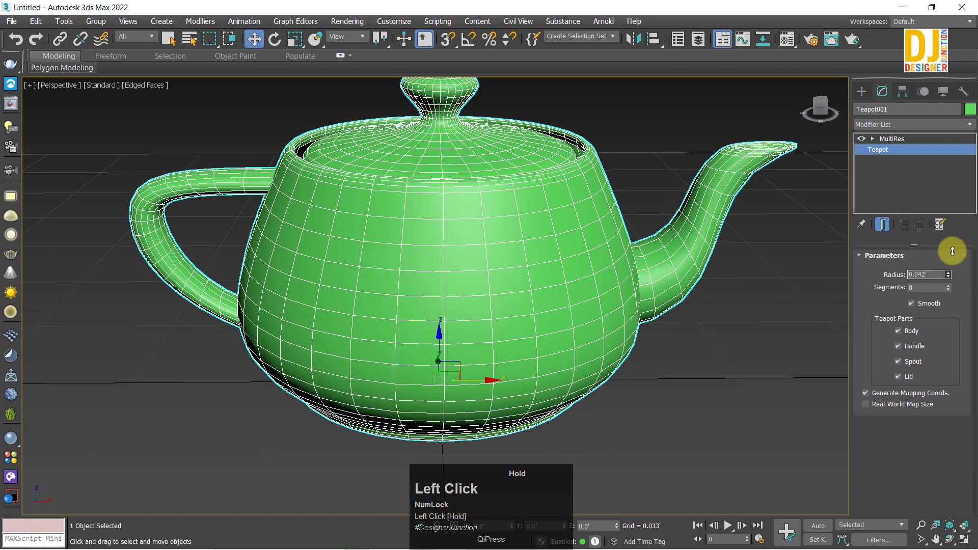
key("ctrl+z")
Raise the teapot's Segments to 64 to make the mesh very dense.
left_click(953, 290)
key("ctrl+z")
left_click_drag(948, 287, 689, 345)
key("z")
middle_click(596, 309)
key("z")
left_click_drag(951, 275, 496, 275)
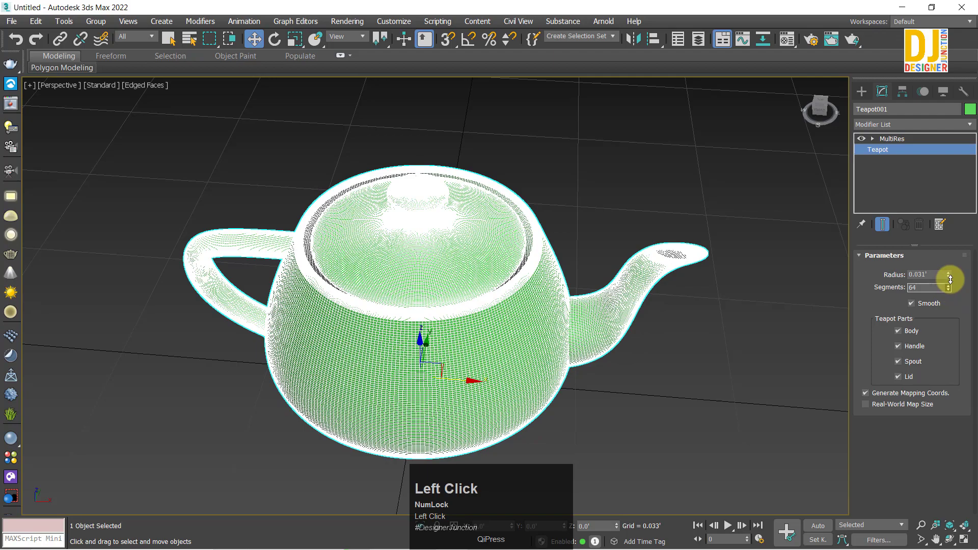
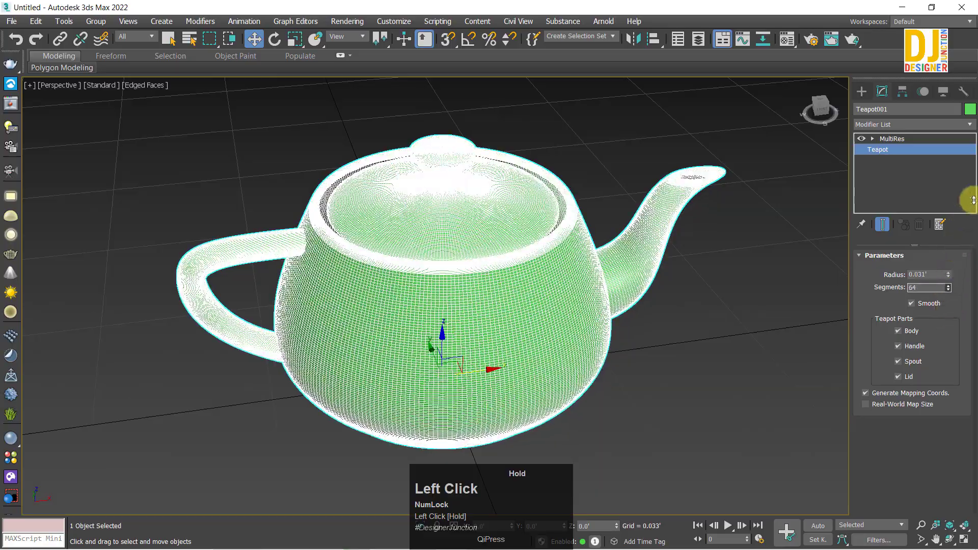
Orbit around the dense teapot and select MultiRes in the modifier stack to show its parameters.
middle_click(3, 290)
key("z")
middle_click(451, 357)
key("z")
left_click_drag(421, 361, 440, 316)
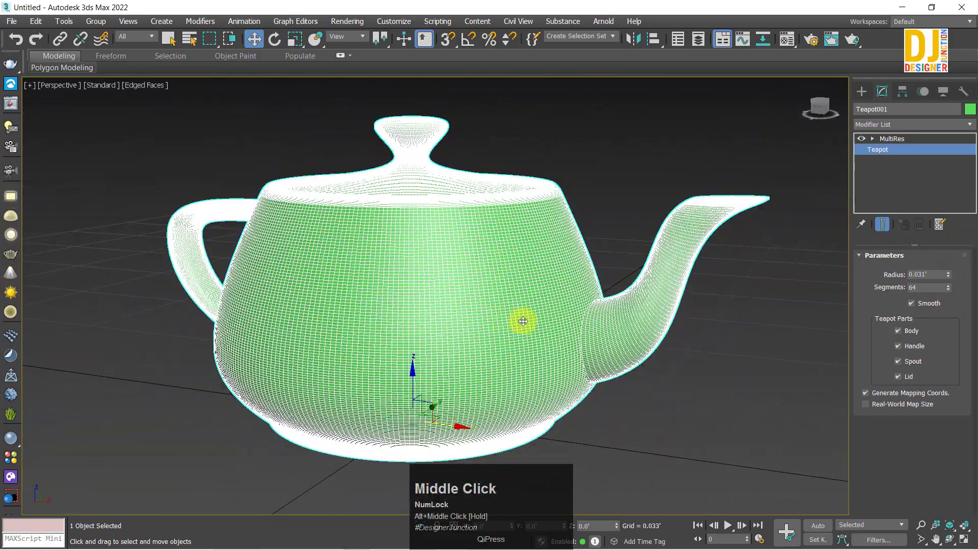
scroll("down", 3)
middle_click(441, 313)
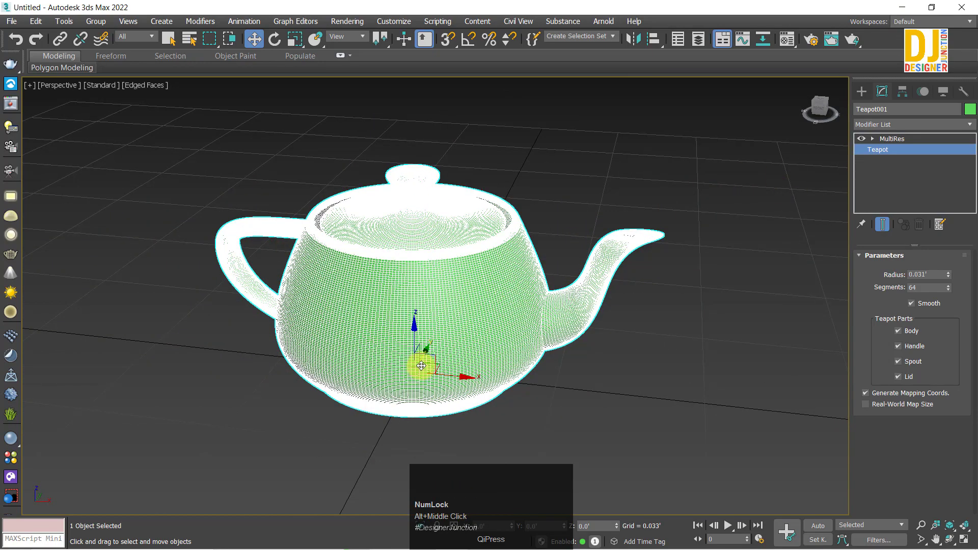
key("z")
middle_click(460, 356)
left_click(886, 141)
key("z")
middle_click(423, 314)
key("z")
middle_click(424, 323)
middle_click(433, 278)
key("z")
left_click_drag(470, 294, 865, 133)
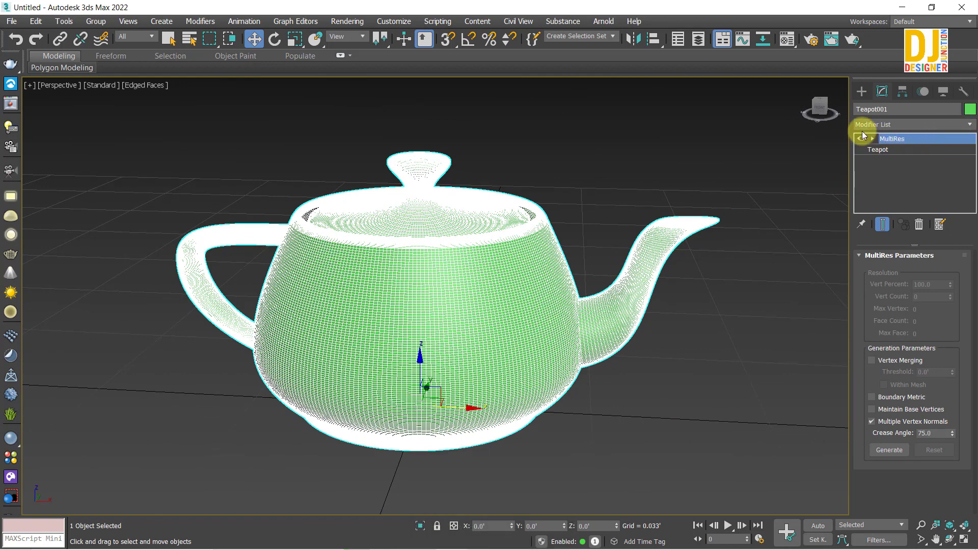
Browse the Modifier List down to the MultiRes entry.
left_click(865, 134)
key("m")
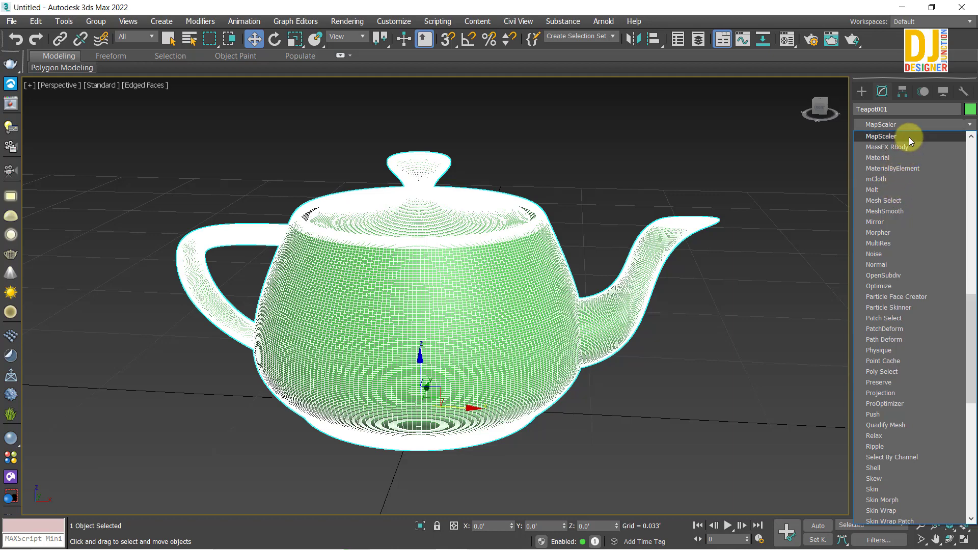
scroll("up", 3)
key("m")
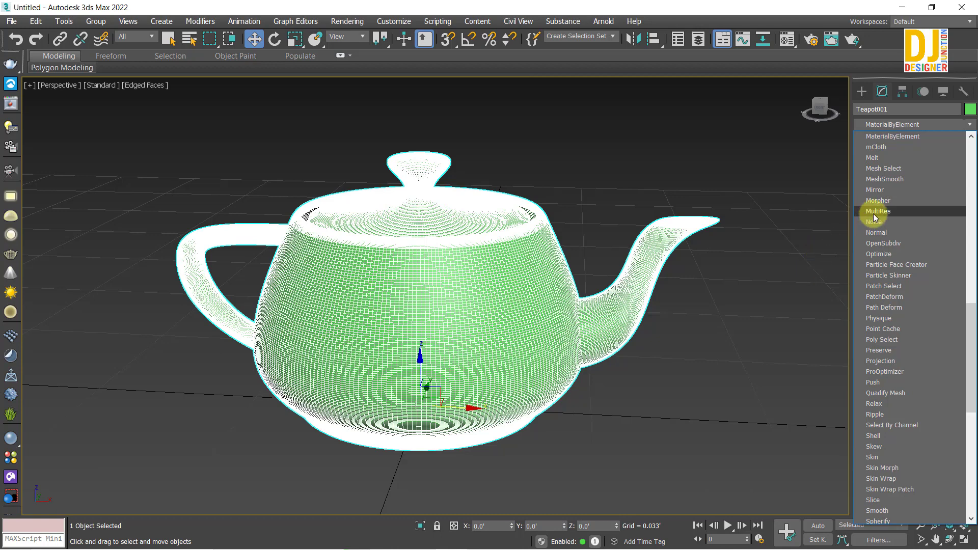
Generate the MultiRes reduction and cut the teapot to 20 percent of its vertices.
left_click(712, 6)
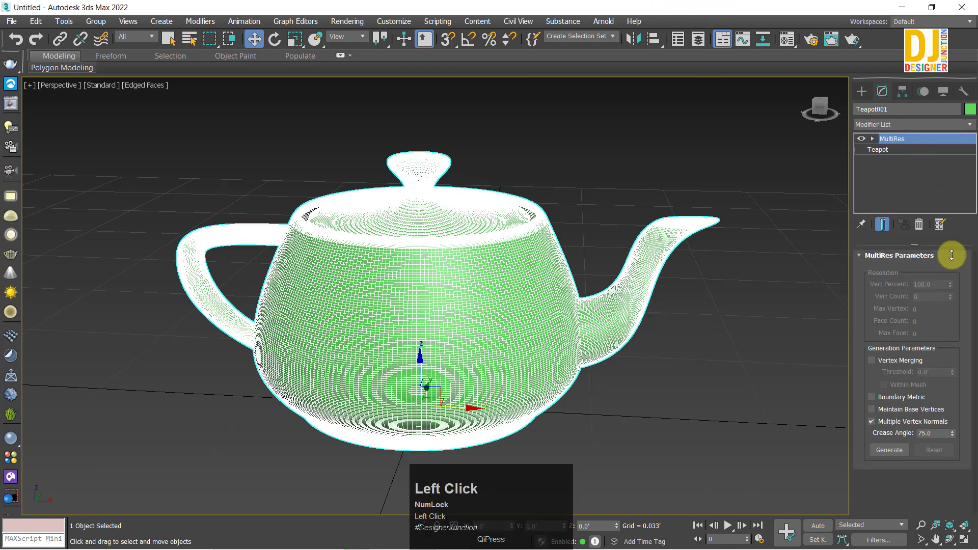
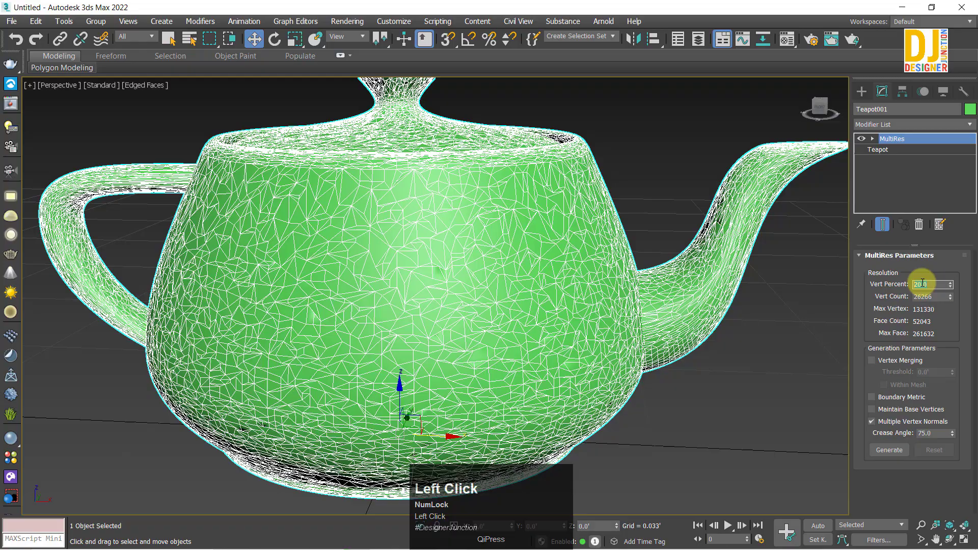
Zoom in on the reduced teapot to inspect its triangulated mesh.
middle_click(584, 264)
scroll("up", 3)
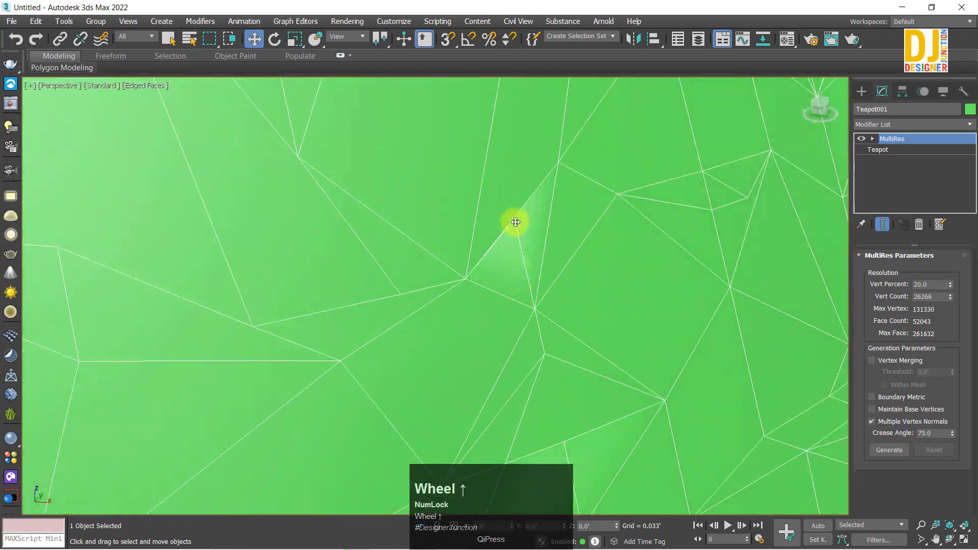
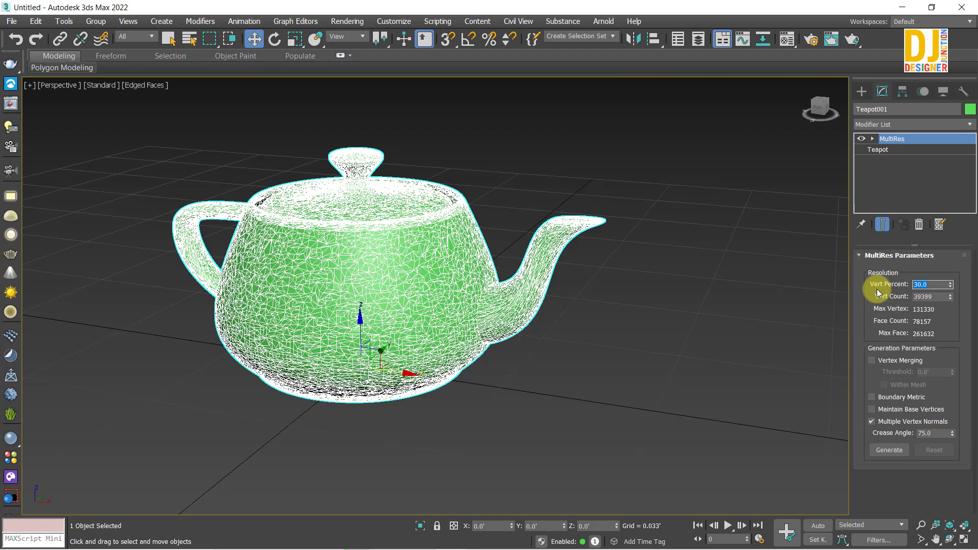
key("z")
middle_click(551, 275)
key("z")
middle_click(517, 259)
scroll("up", 3)
middle_click(505, 241)
left_click_drag(949, 298, 791, 275)
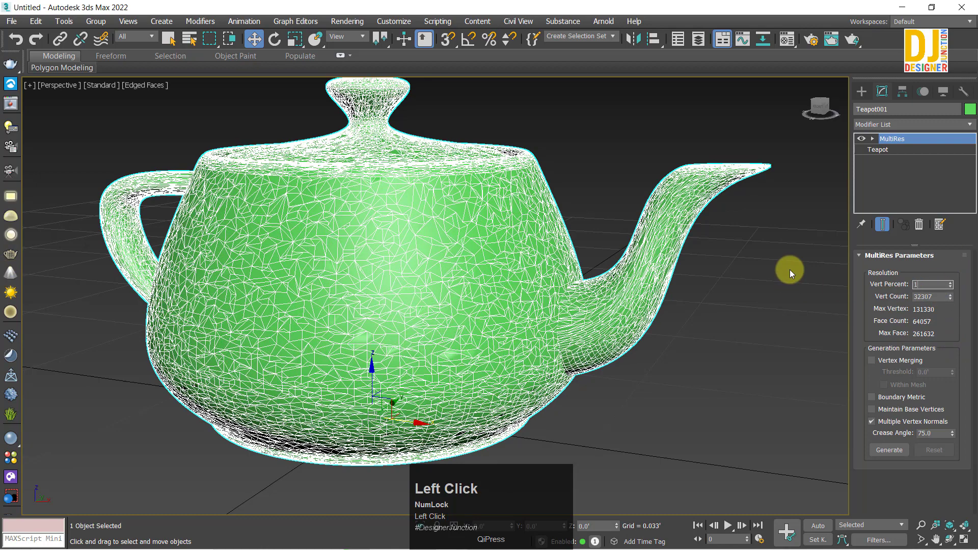
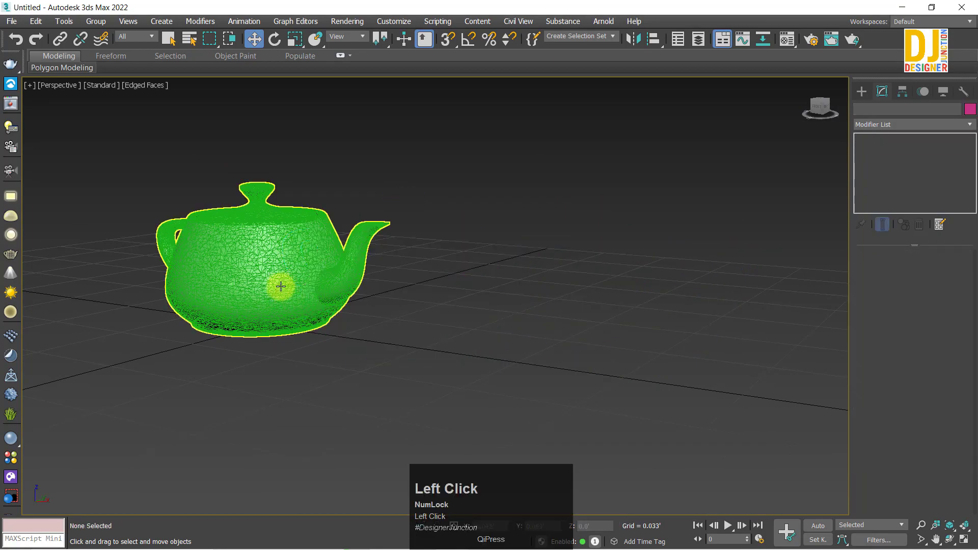
key("z")
middle_click(462, 274)
key("z")
left_click_drag(476, 288, 879, 365)
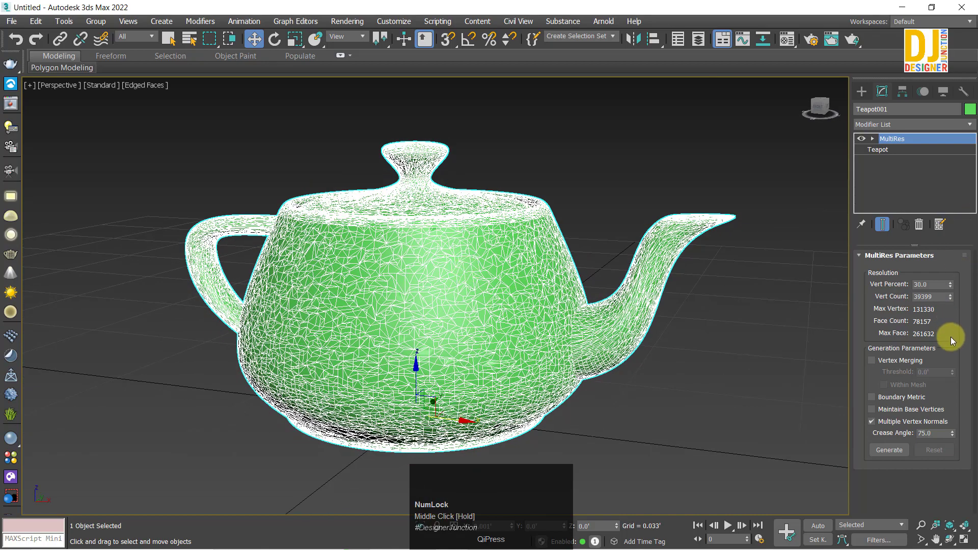
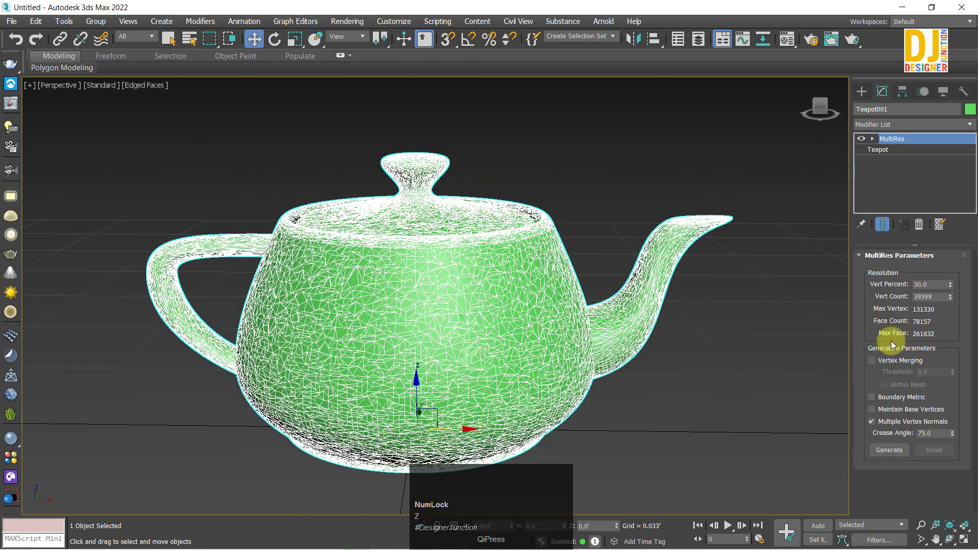
middle_click(439, 319)
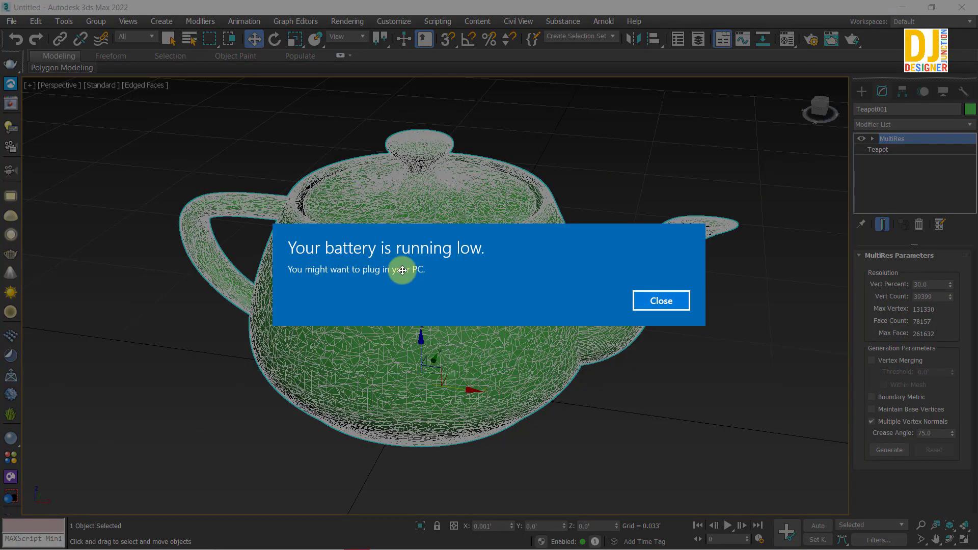
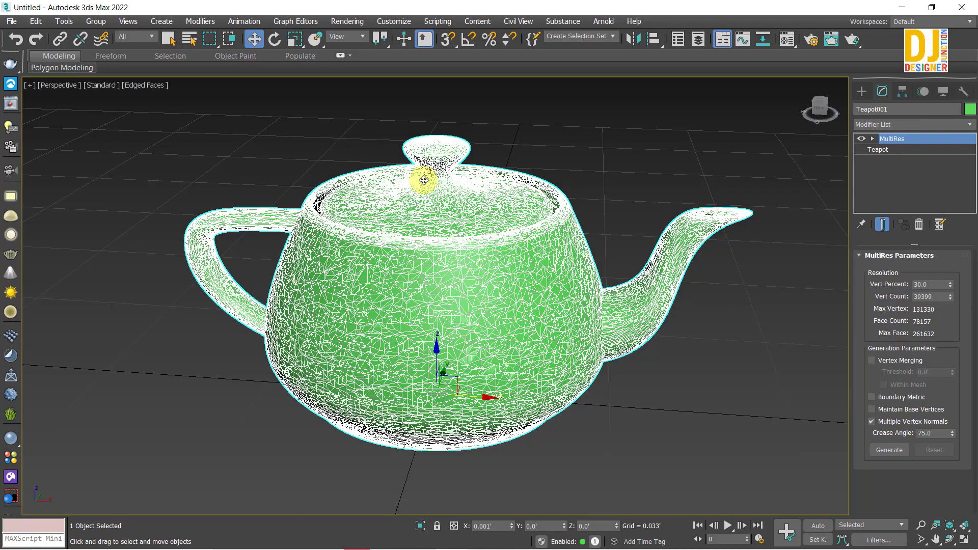
key("alt+Num_Lock")
left_click_drag(420, 242, 422, 225)
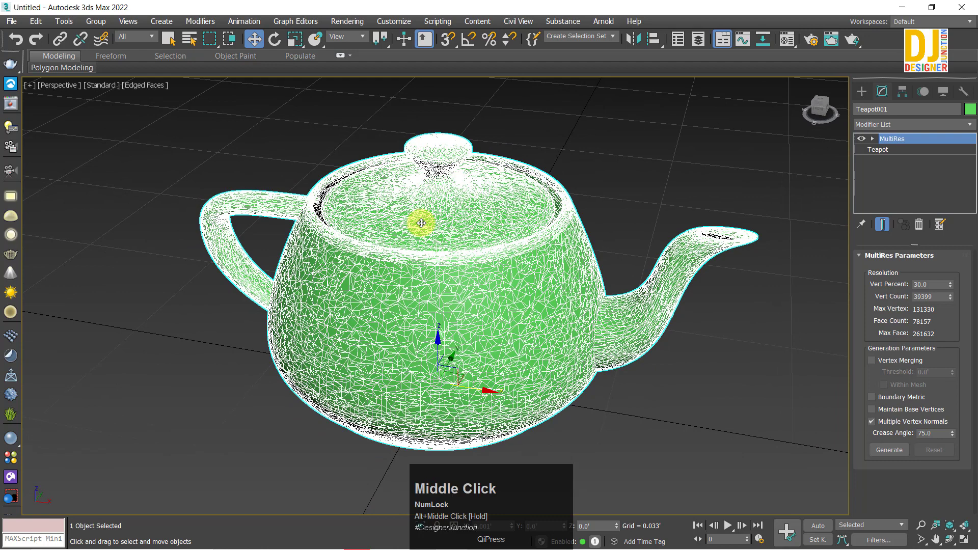